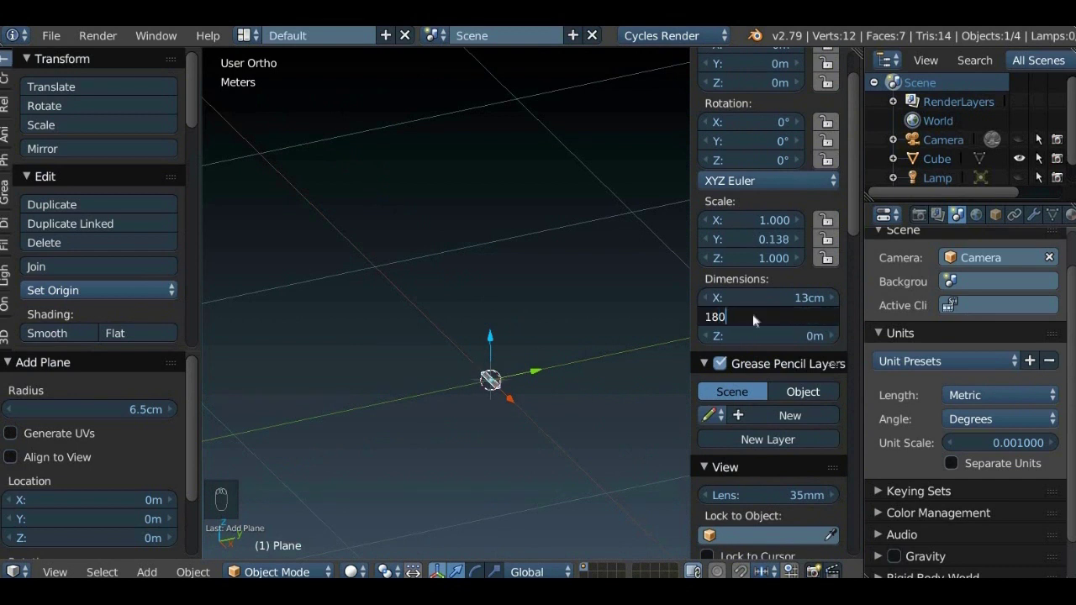
Step: View the 13 by 18 cm plane from the top and subdivide it once into four faces
{"action": "key", "text": "KP_7"}
{"action": "key", "text": "n"}
{"action": "key", "text": "Tab"}
{"action": "key", "text": "w"}
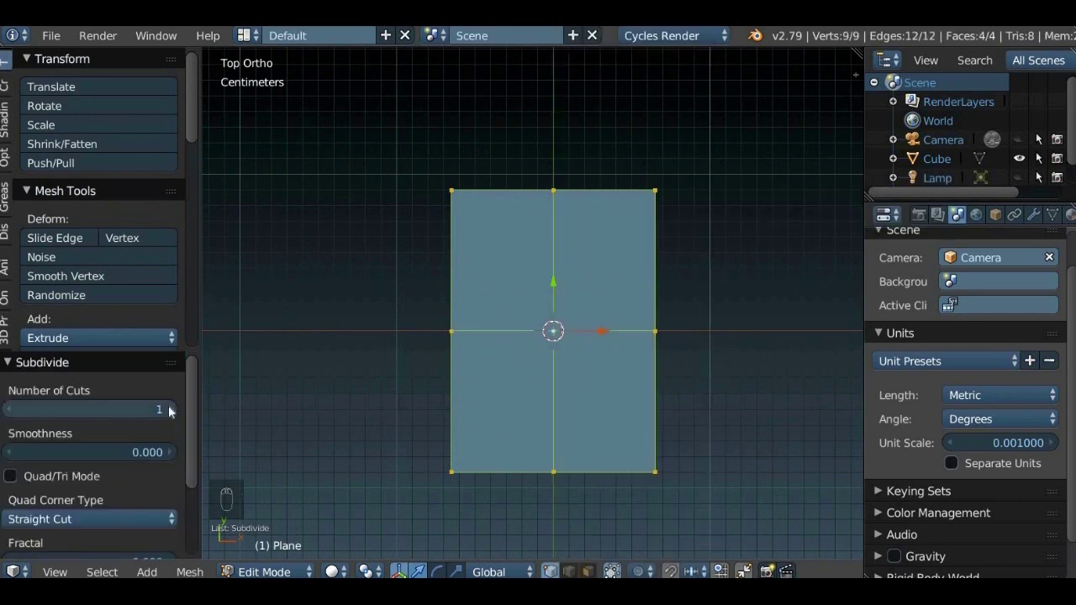
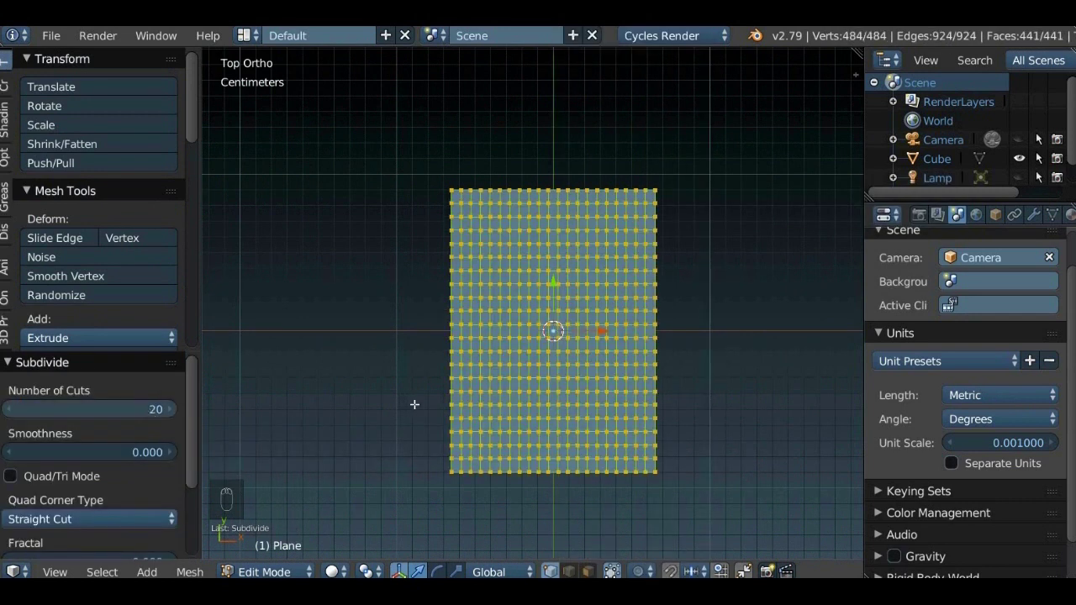
Step: Subdivide again with more cuts into a dense grid of about 53,000 faces, then leave edit mode
{"action": "key", "text": "w"}
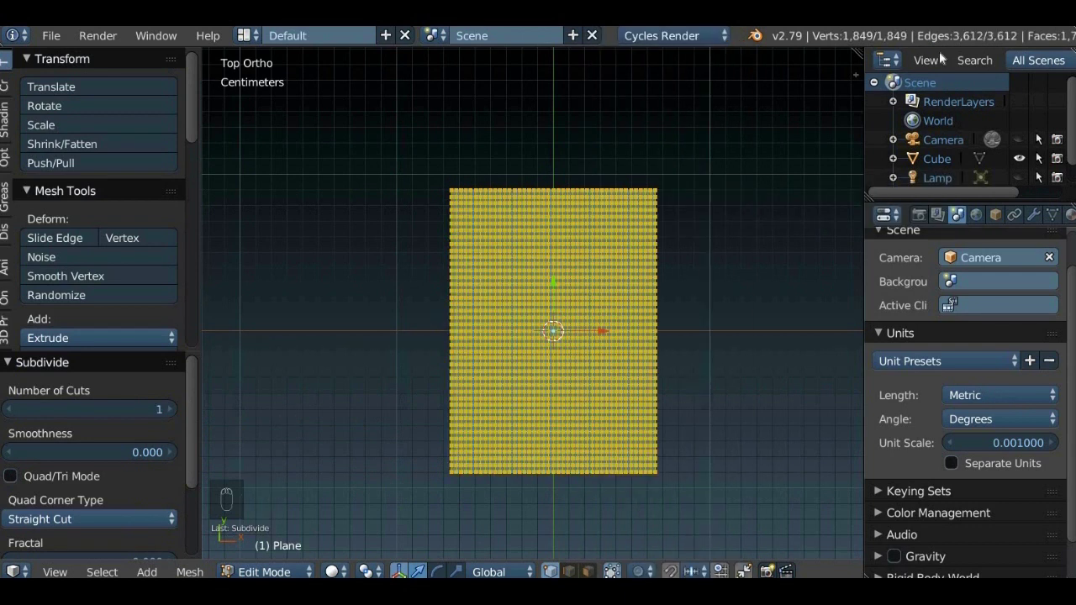
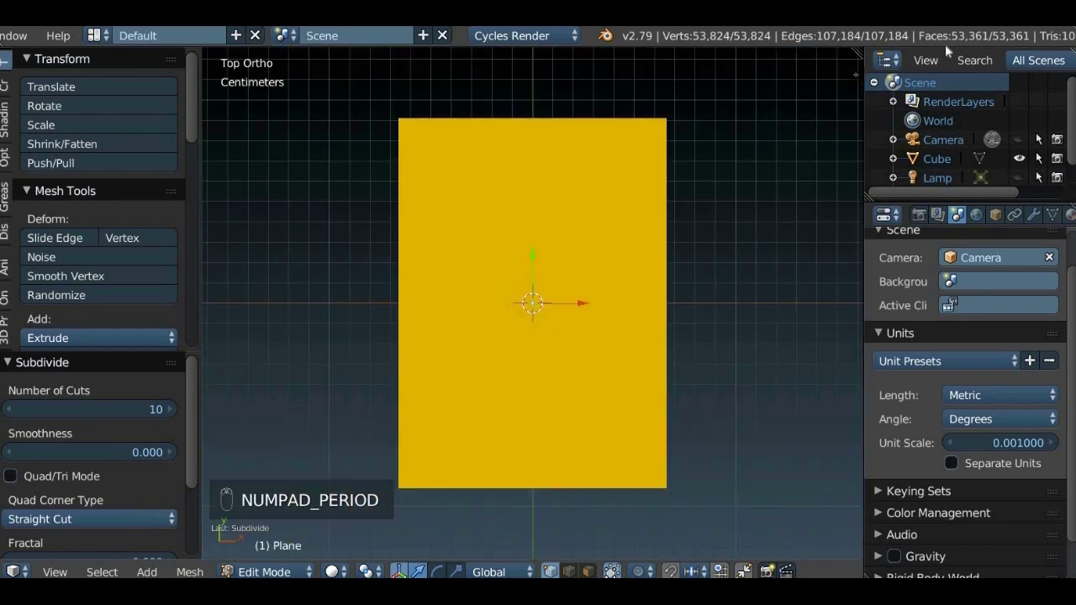
{"action": "key", "text": "Tab"}
Step: Add a new diffuse material to the plane and rename it to a name starting with 'Grand'
{"action": "left_click_drag", "start_coordinate": [1041, 220], "coordinate": [998, 267]}
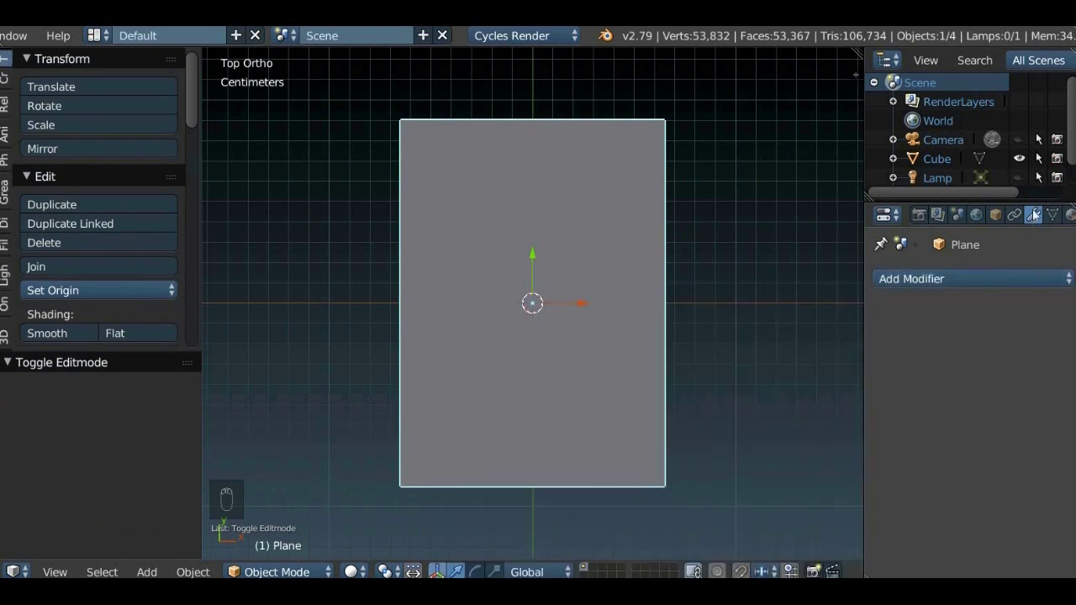
{"action": "left_click_drag", "start_coordinate": [1013, 216], "coordinate": [941, 345]}
{"action": "left_click_drag", "start_coordinate": [1013, 216], "coordinate": [927, 286]}
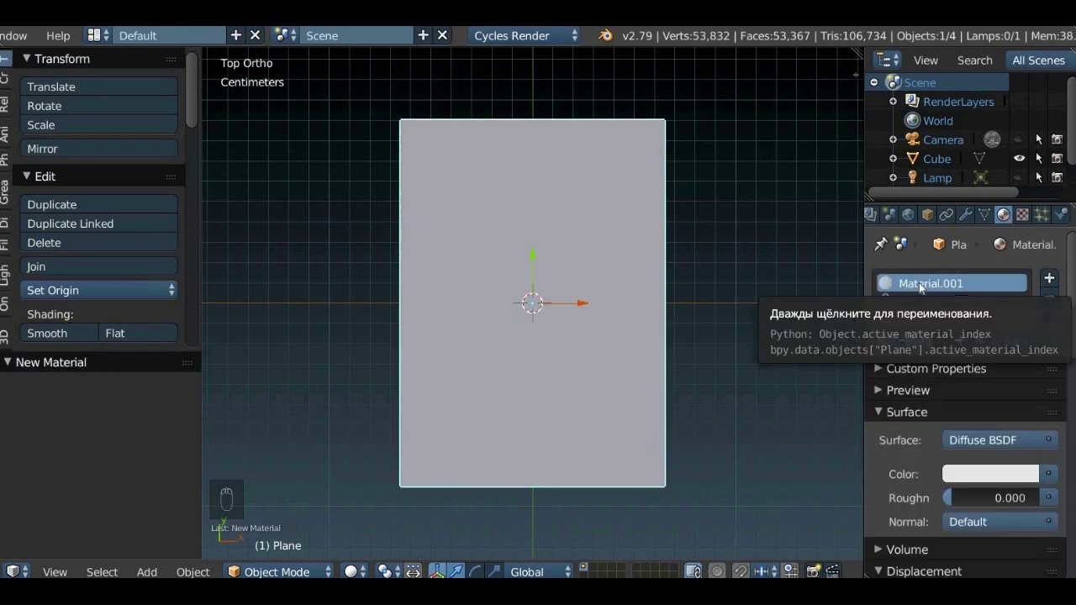
{"action": "key", "text": "shift+g"}
{"action": "left_click", "coordinate": [926, 287]}
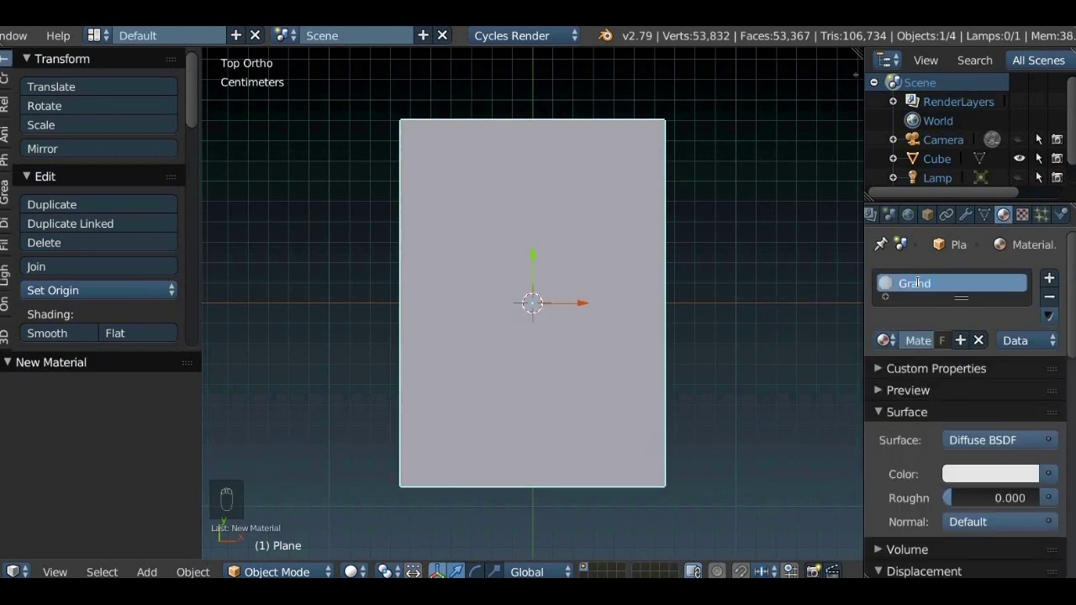
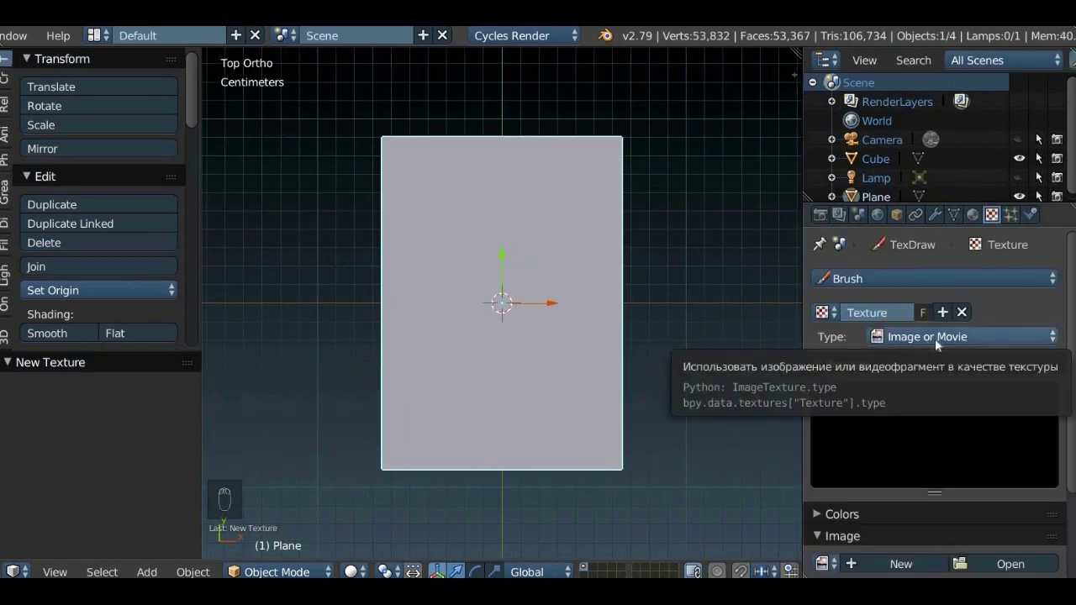
Step: Load the portrait photo Дед.jpg as the image texture and enter edit mode for mapping
{"action": "left_click_drag", "start_coordinate": [943, 343], "coordinate": [1032, 447]}
{"action": "left_click", "coordinate": [1032, 447]}
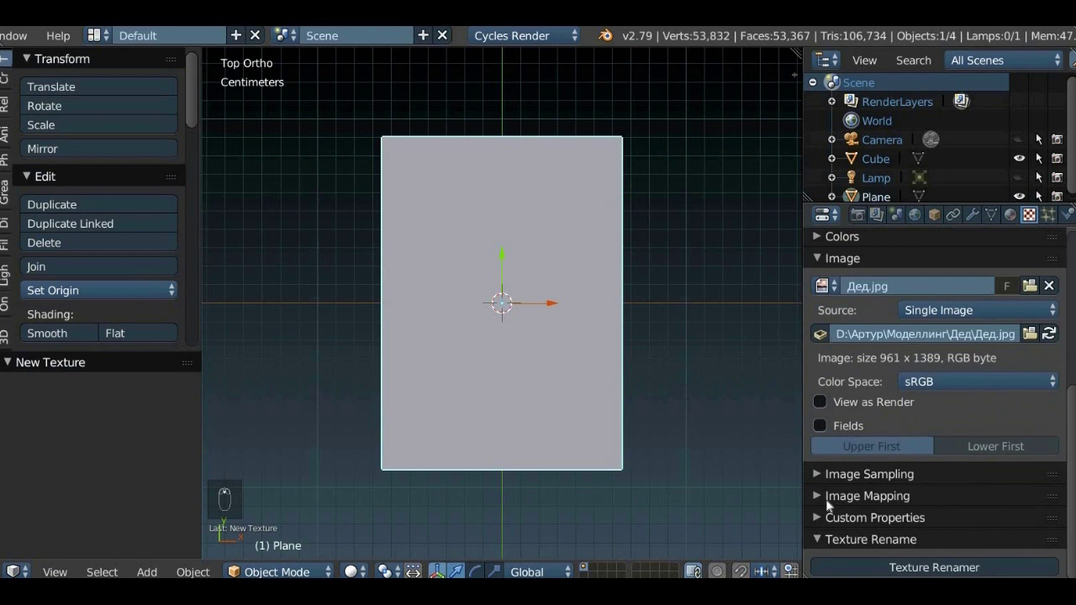
{"action": "left_click_drag", "start_coordinate": [893, 480], "coordinate": [934, 372]}
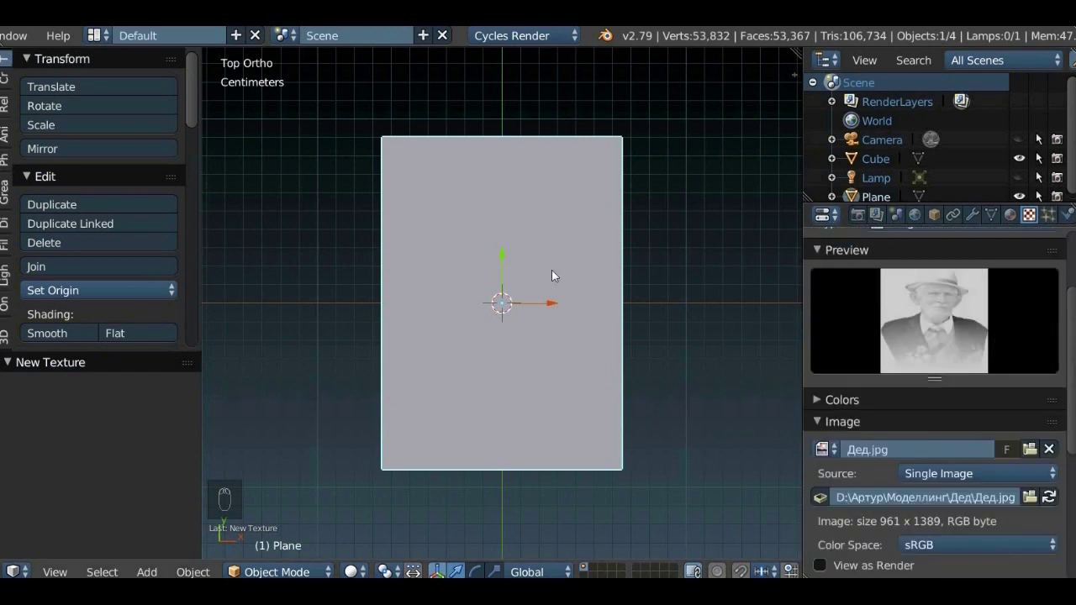
{"action": "key", "text": "Tab"}
Step: Unwrap the plane's UVs so the portrait covers the whole surface
{"action": "key", "text": "u"}
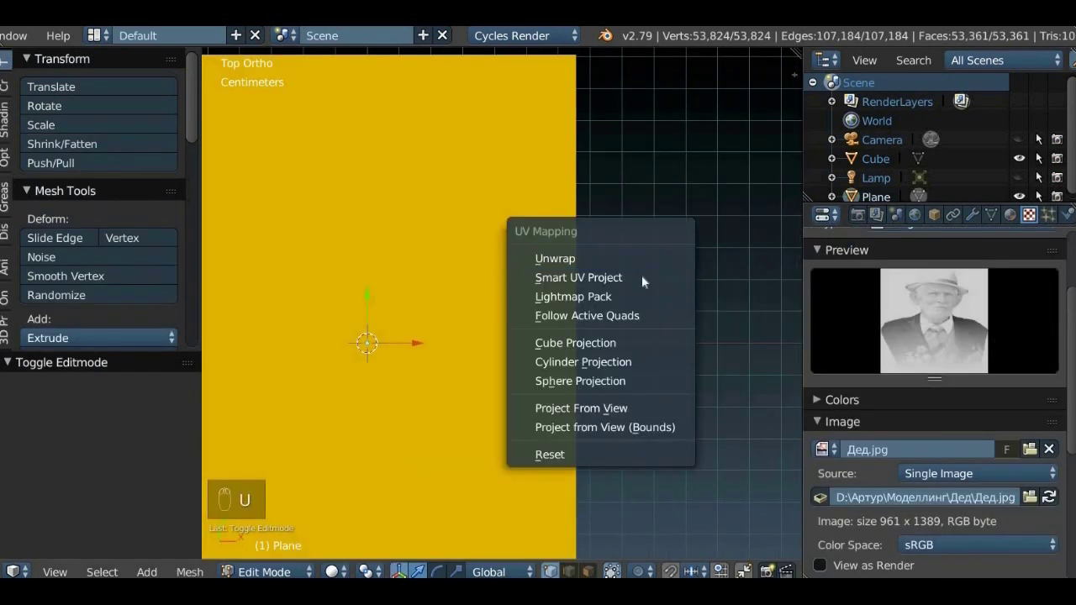
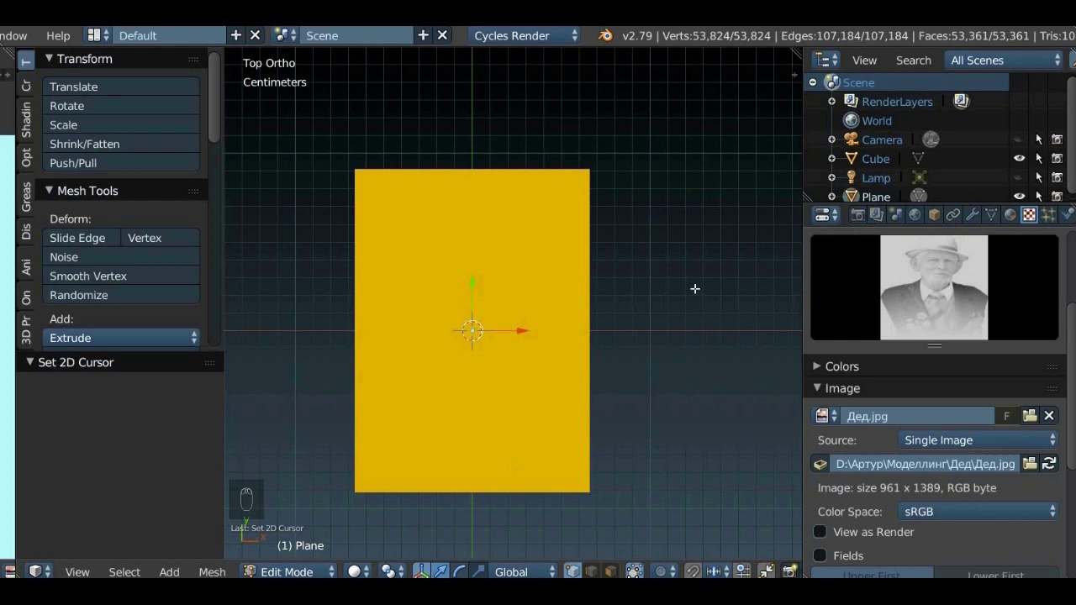
Step: Add a Displace modifier using the portrait texture with UV coordinates, embossing the face into the plane
{"action": "key", "text": "Tab"}
{"action": "left_click_drag", "start_coordinate": [981, 221], "coordinate": [837, 400]}
{"action": "left_click", "coordinate": [843, 389]}
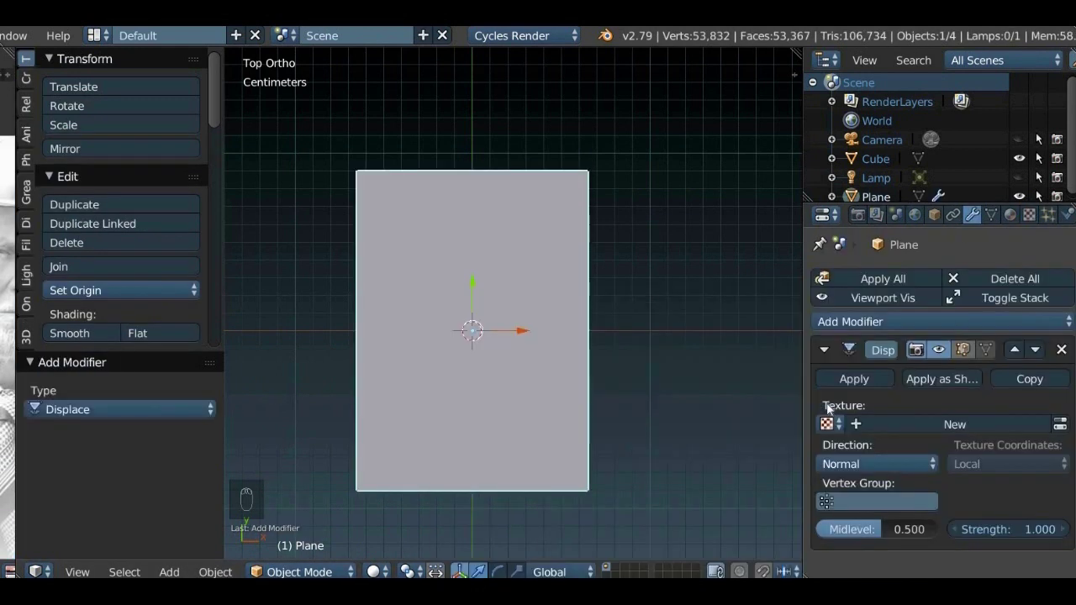
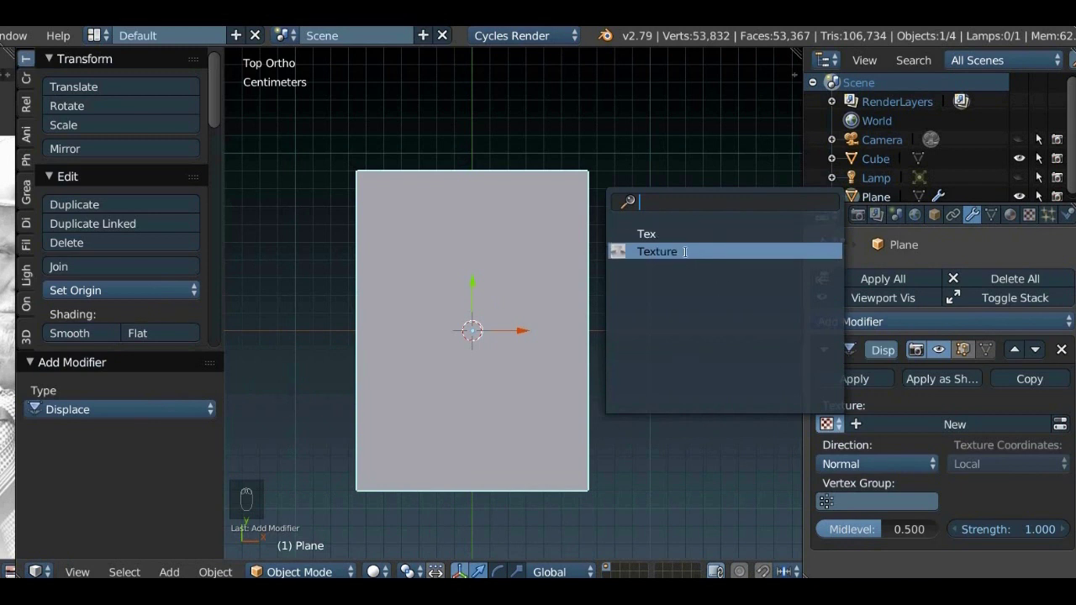
{"action": "left_click_drag", "start_coordinate": [980, 465], "coordinate": [942, 382]}
{"action": "left_click_drag", "start_coordinate": [641, 454], "coordinate": [541, 388]}
{"action": "left_click_drag", "start_coordinate": [527, 378], "coordinate": [603, 301]}
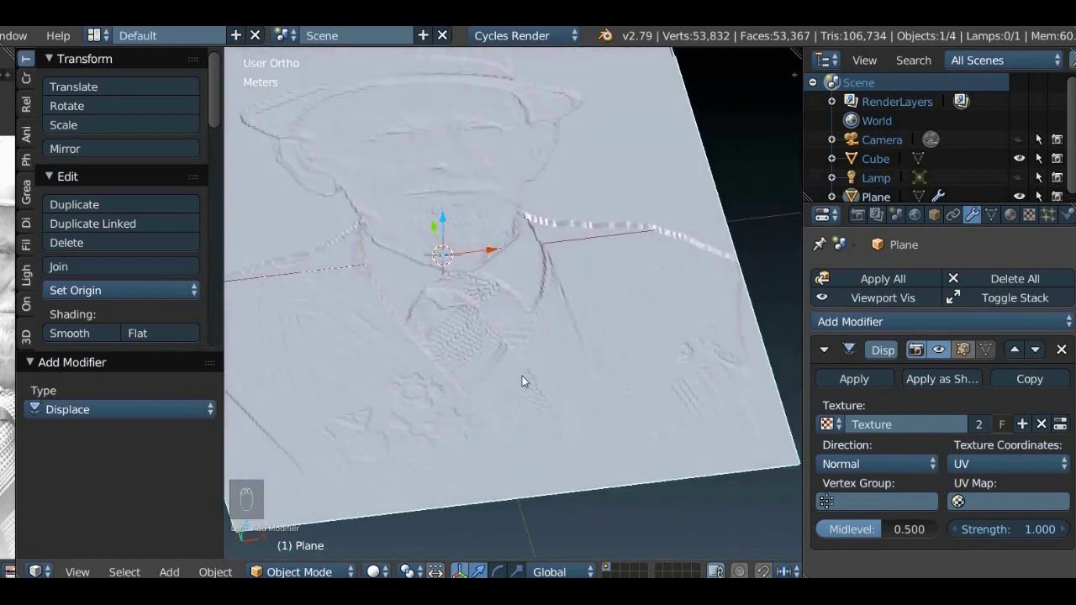
{"action": "left_click_drag", "start_coordinate": [507, 370], "coordinate": [484, 357]}
{"action": "left_click_drag", "start_coordinate": [614, 274], "coordinate": [605, 355]}
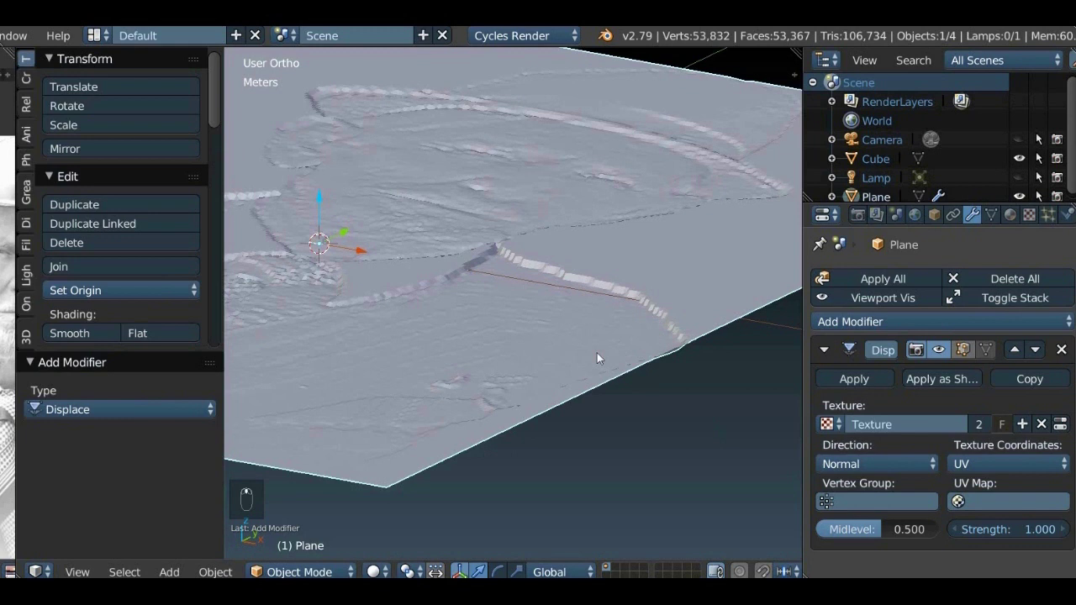
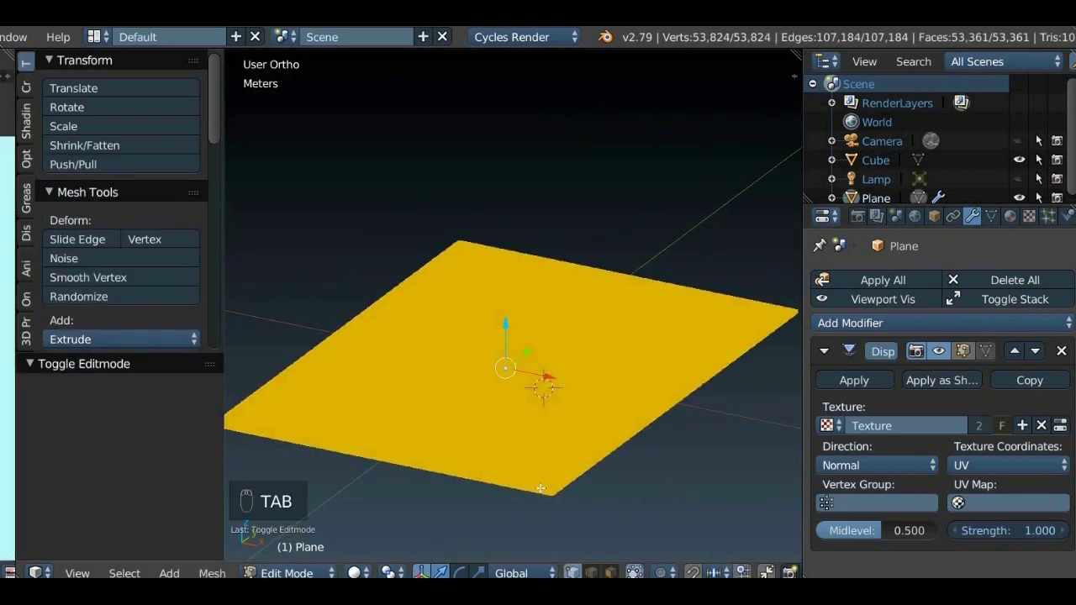
Step: Delete the leftover cube and apply the Displace modifier to the plane
{"action": "key", "text": "a"}
{"action": "key", "text": "Delete"}
{"action": "left_click_drag", "start_coordinate": [500, 298], "coordinate": [509, 316]}
{"action": "key", "text": "Tab"}
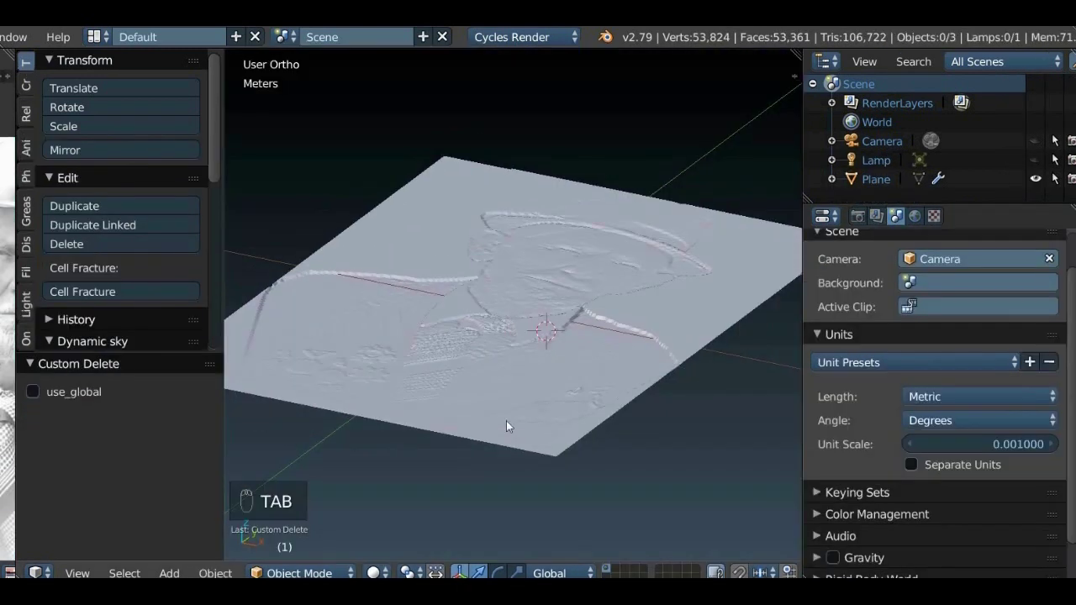
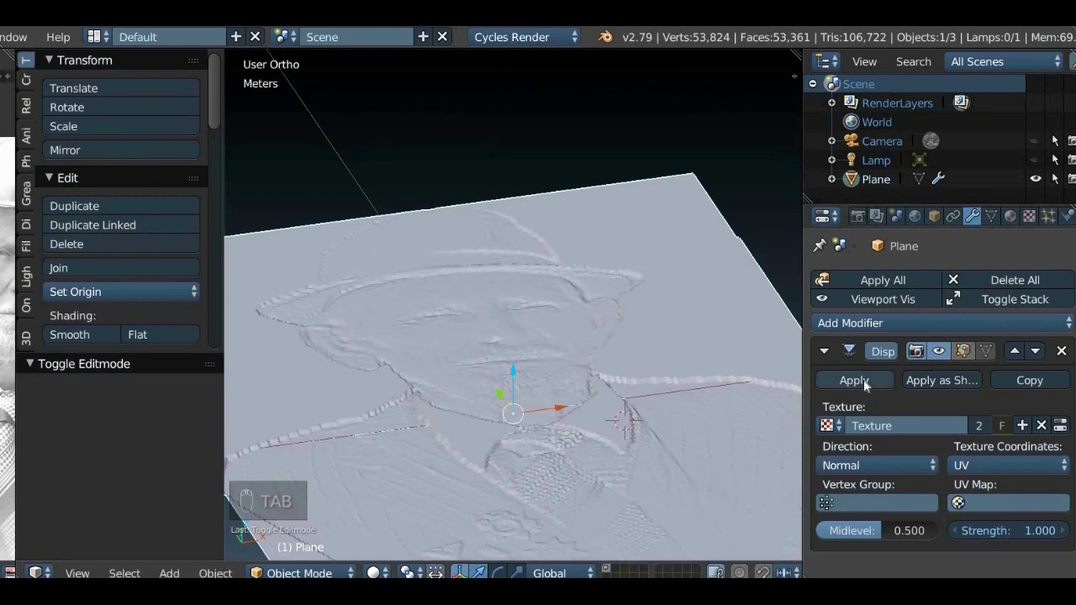
{"action": "left_click_drag", "start_coordinate": [870, 384], "coordinate": [700, 340]}
Step: Flatten the plane's border edges to one height (S Z 0) and scale them outward about 1.2 times
{"action": "key", "text": "shift+space"}
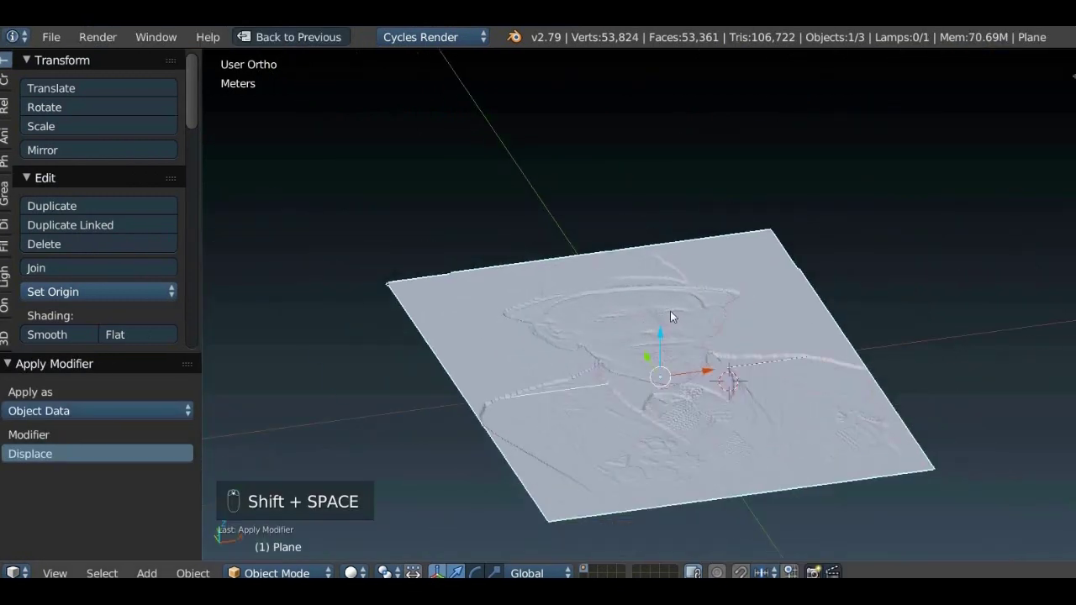
{"action": "key", "text": "Tab"}
{"action": "key", "text": "s"}
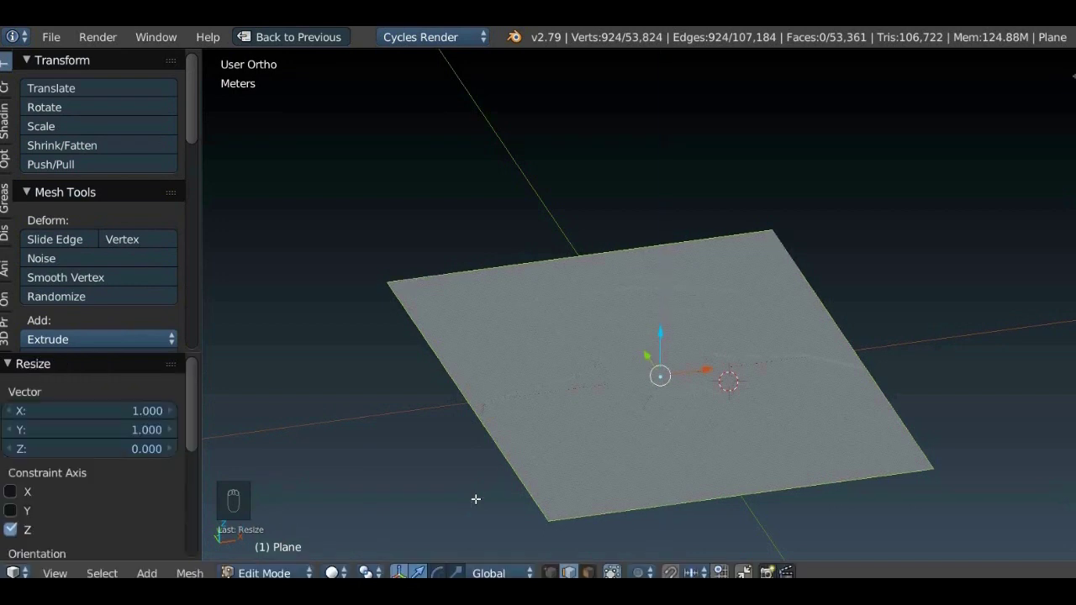
{"action": "key", "text": "s"}
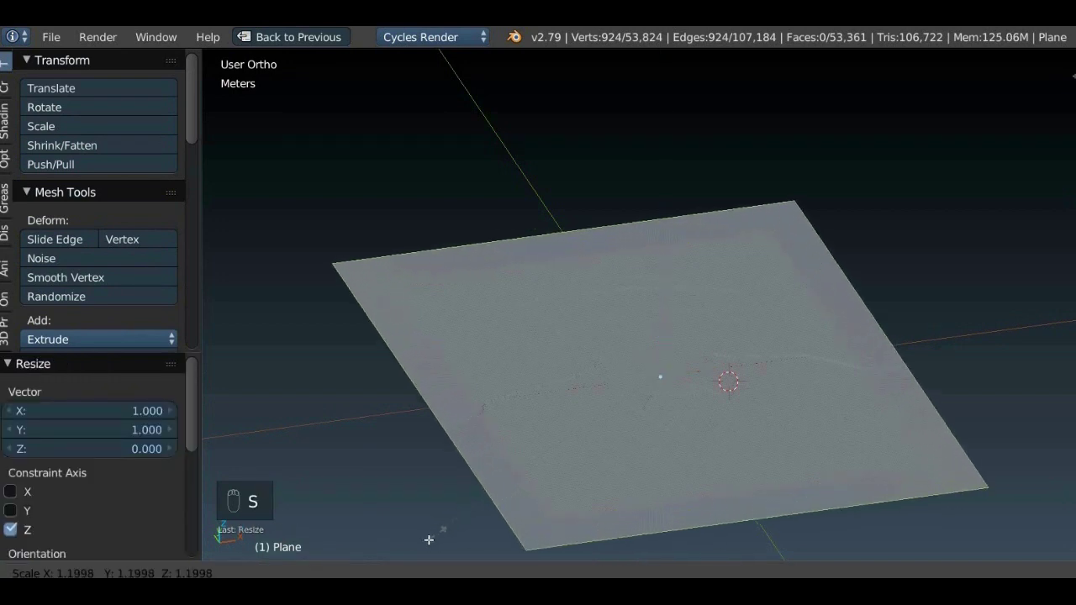
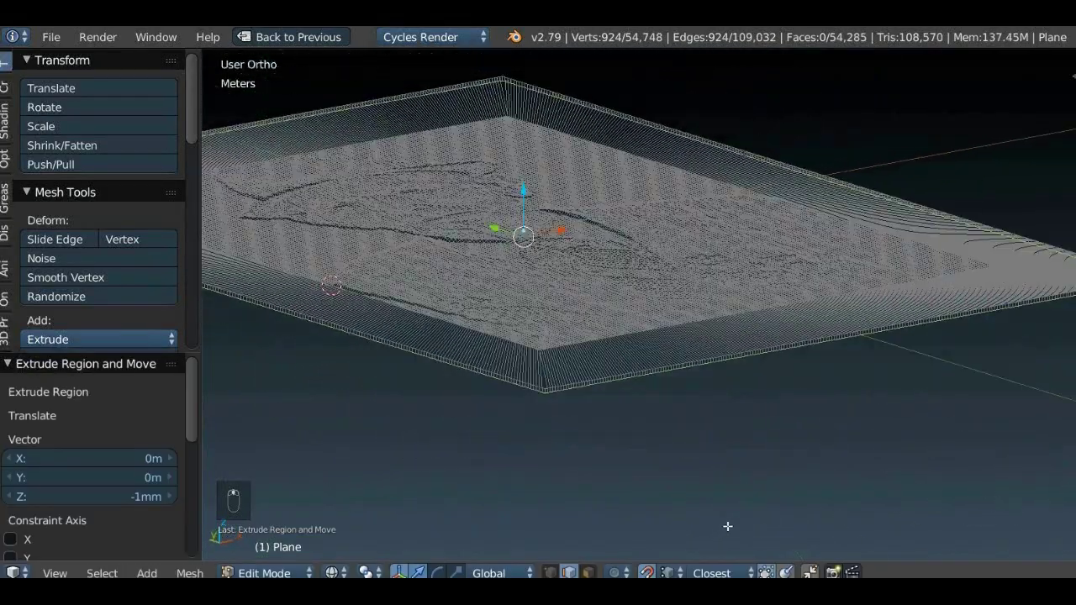
Step: Close the bottom opening with a face and inspect the solid lithophane, finding zero non-manifold edges
{"action": "key", "text": "f"}
{"action": "key", "text": "Tab"}
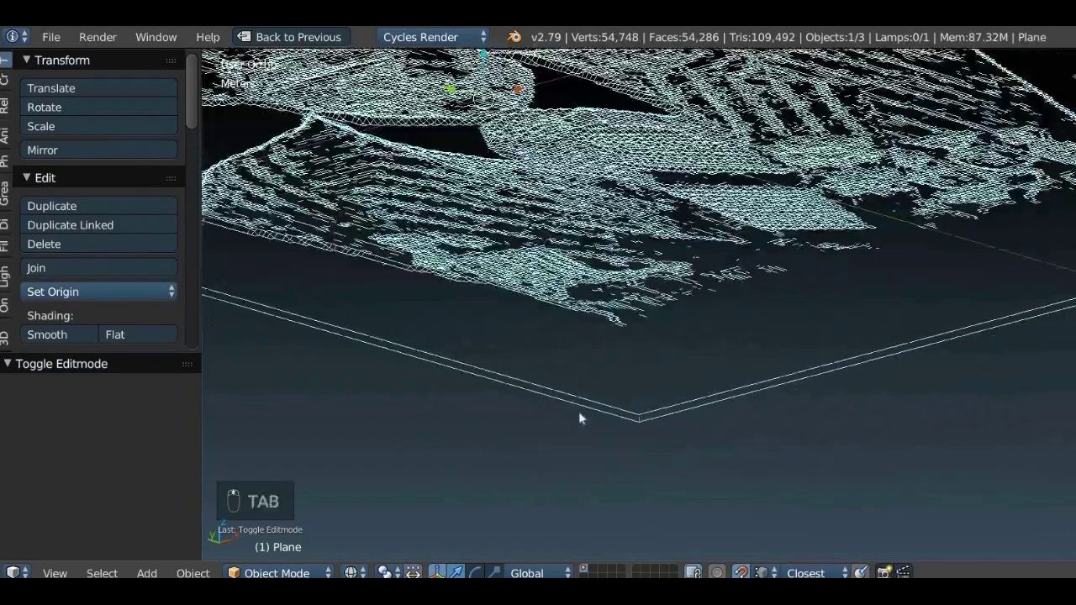
{"action": "key", "text": "z"}
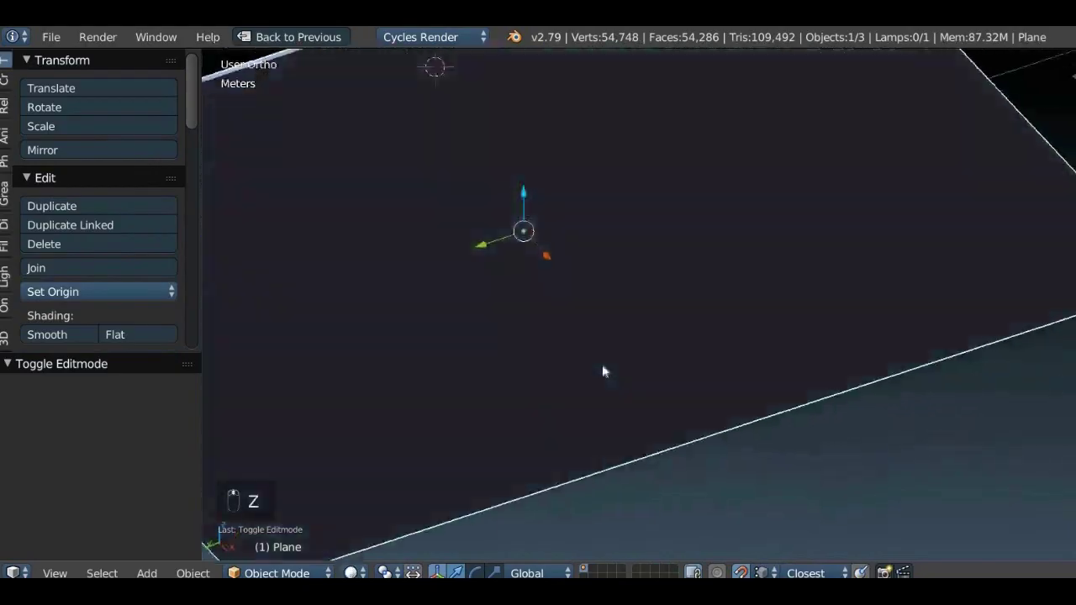
{"action": "middle_click", "coordinate": [608, 385]}
{"action": "left_click_drag", "start_coordinate": [565, 453], "coordinate": [528, 480]}
{"action": "middle_click", "coordinate": [513, 492]}
{"action": "middle_click", "coordinate": [574, 528]}
{"action": "left_click_drag", "start_coordinate": [562, 420], "coordinate": [605, 445]}
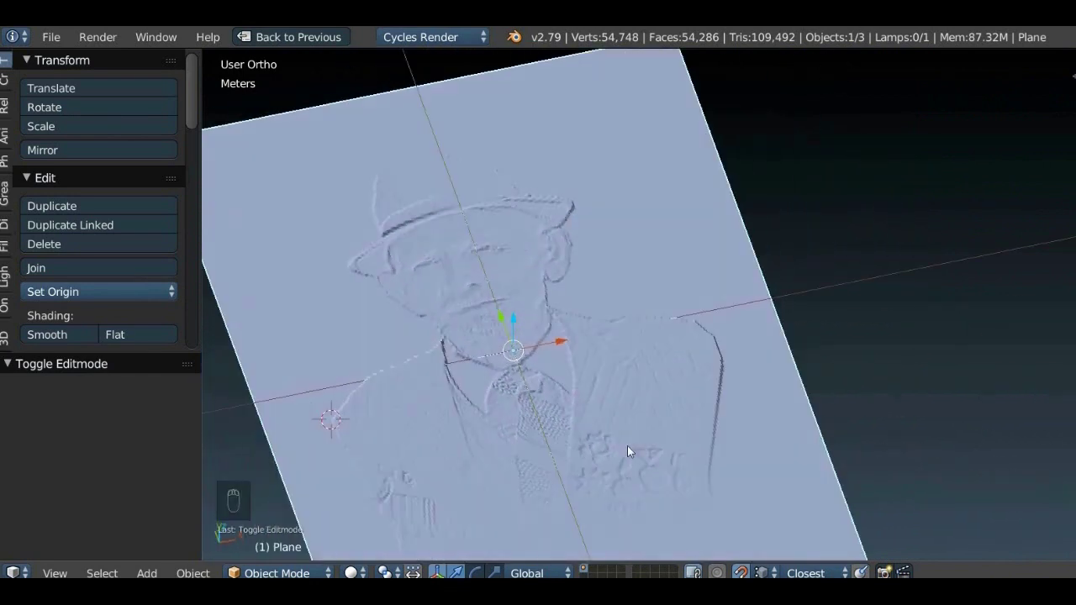
{"action": "left_click_drag", "start_coordinate": [8, 338], "coordinate": [201, 321]}
{"action": "left_click_drag", "start_coordinate": [201, 321], "coordinate": [298, 317]}
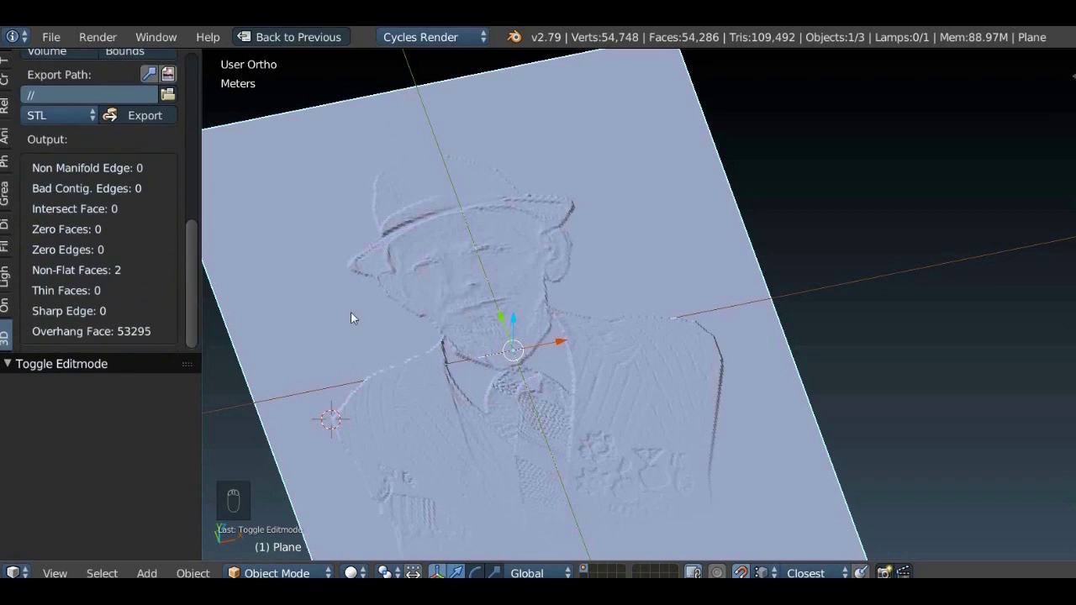
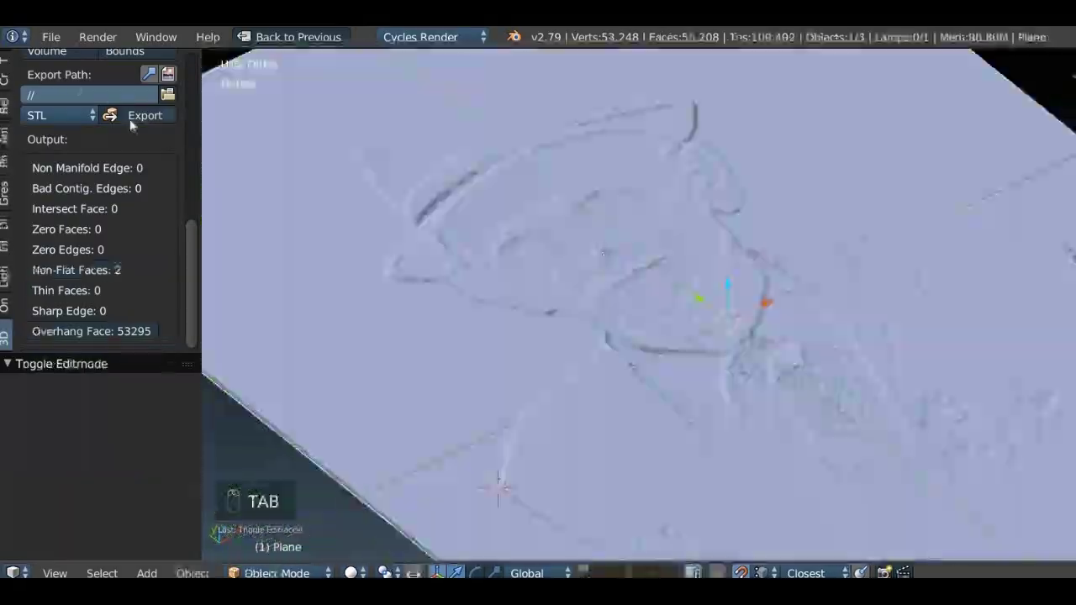
Step: Export the lithophane as 'Lthophane2-Plane.stl' from the 3D Print Toolbox
{"action": "left_click_drag", "start_coordinate": [139, 120], "coordinate": [137, 239]}
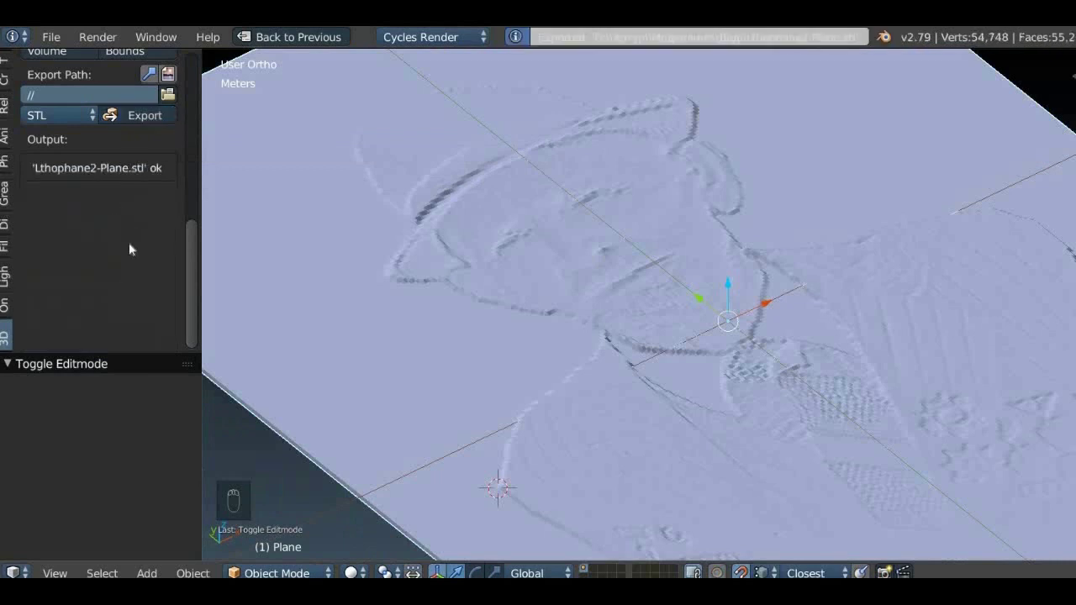